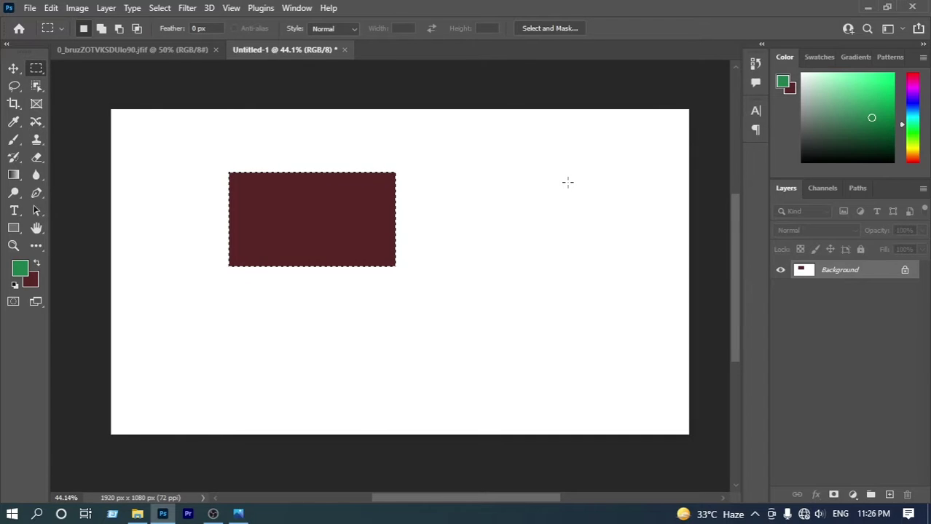
Step: Undo the maroon rectangle fill so the canvas is blank white again
left_click(380, 227)
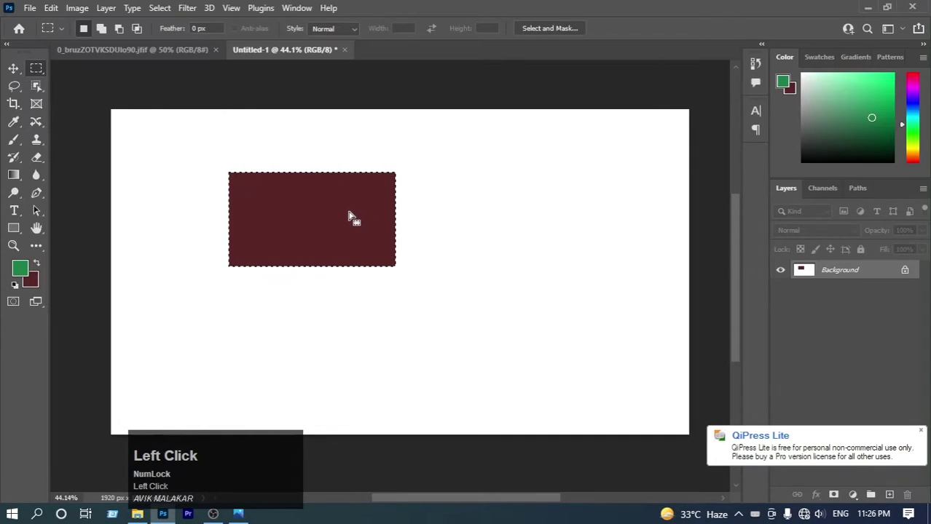
key("ctrl+z")
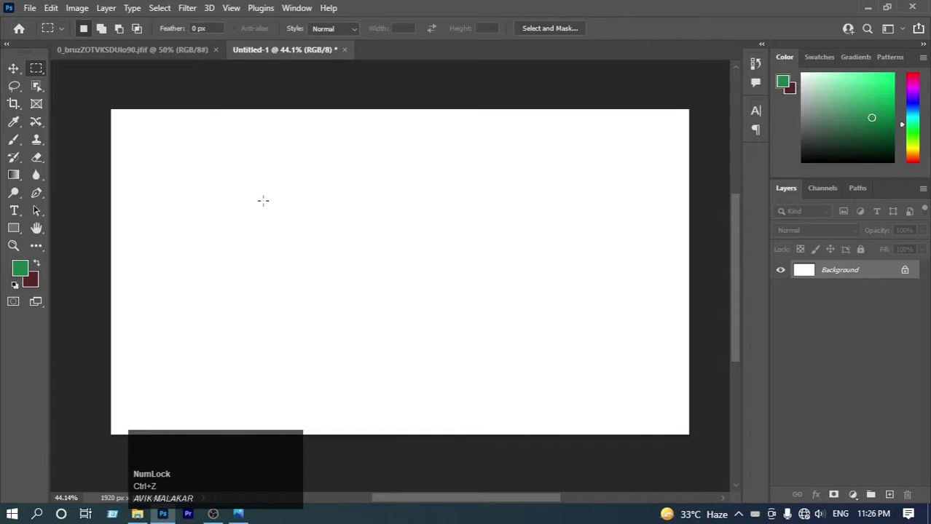
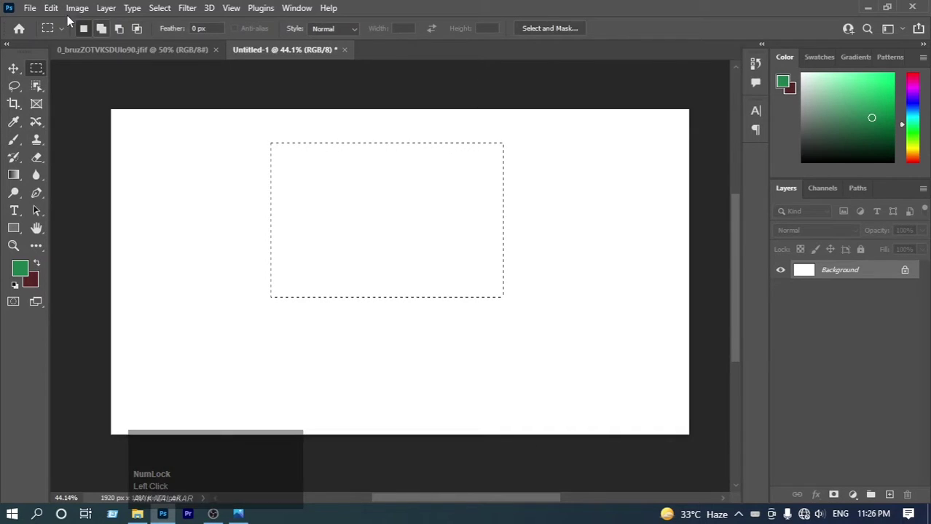
Step: Dismiss the Color Picker and move the Fill dialog aside for painting green strokes
left_click(51, 15)
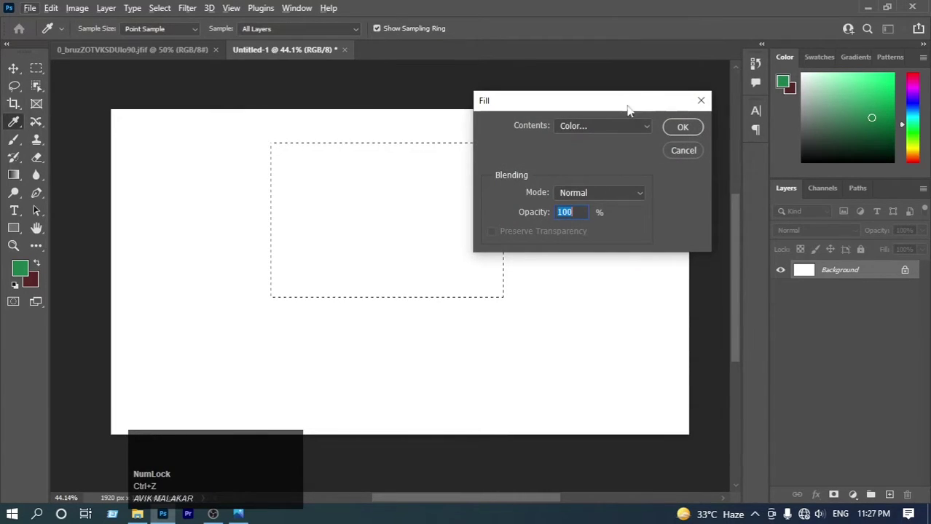
left_click(611, 107)
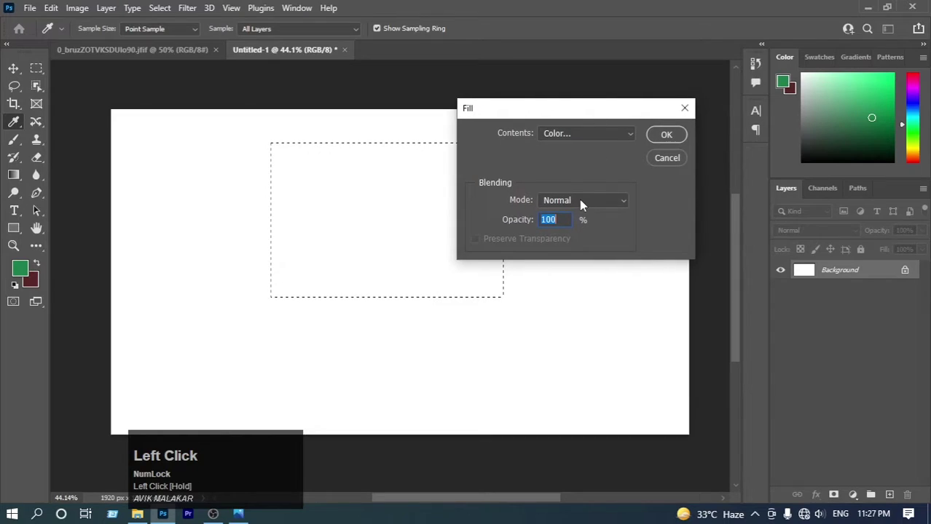
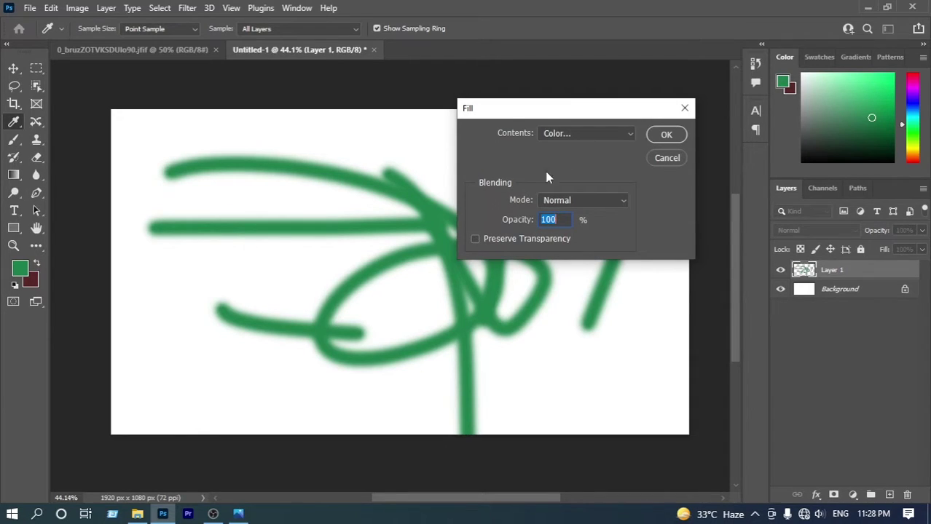
left_click(685, 114)
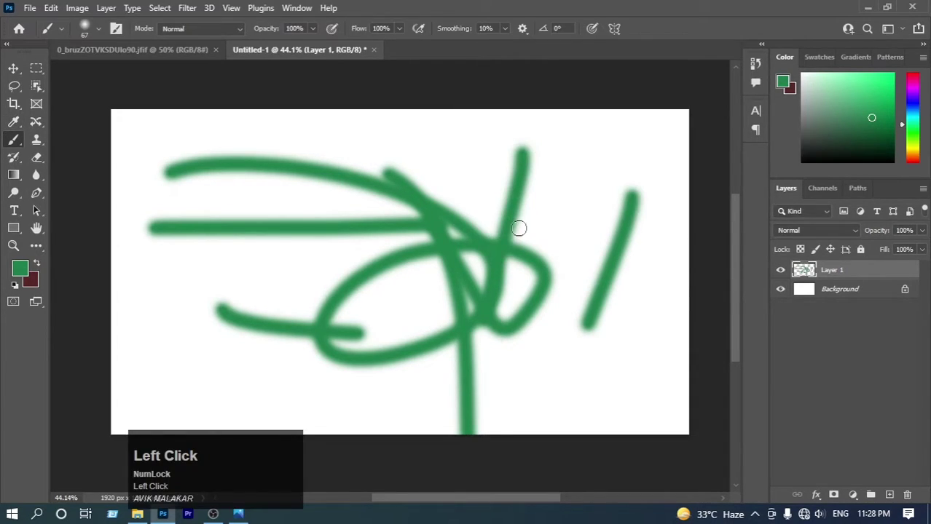
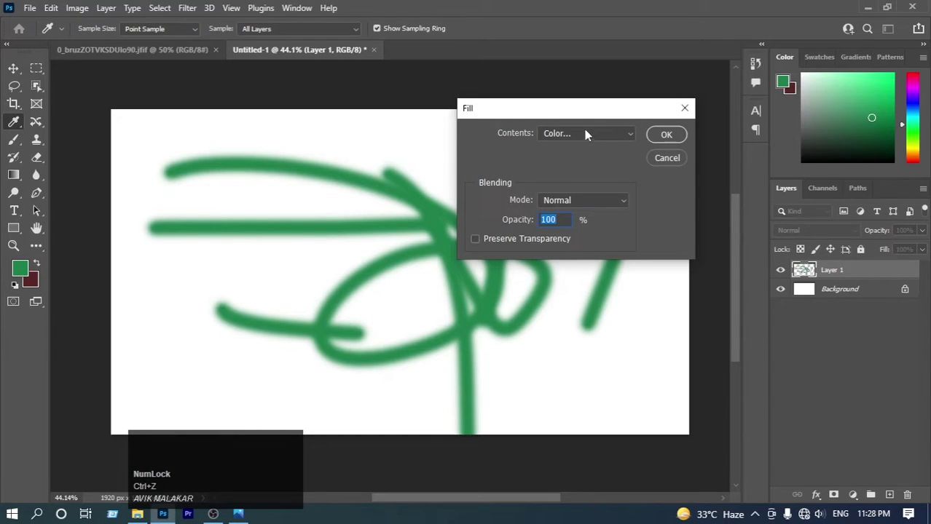
left_click(598, 137)
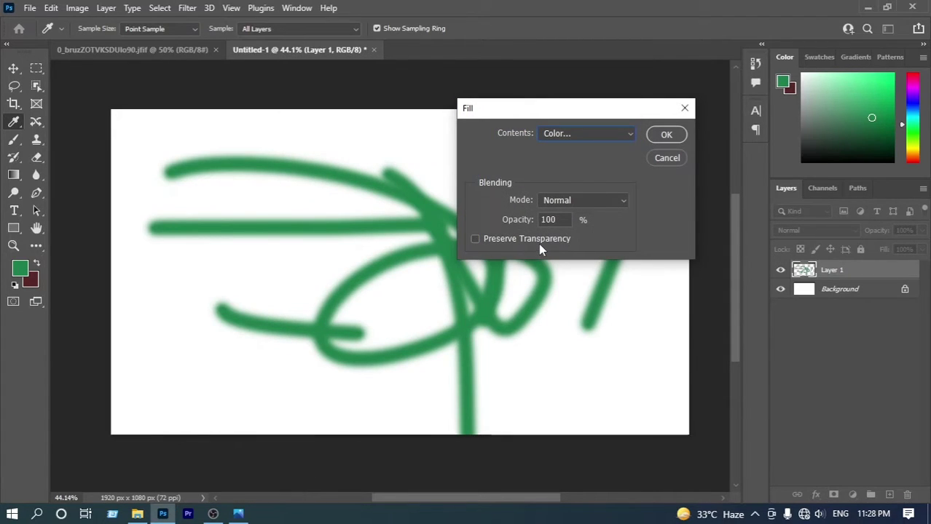
left_click(661, 136)
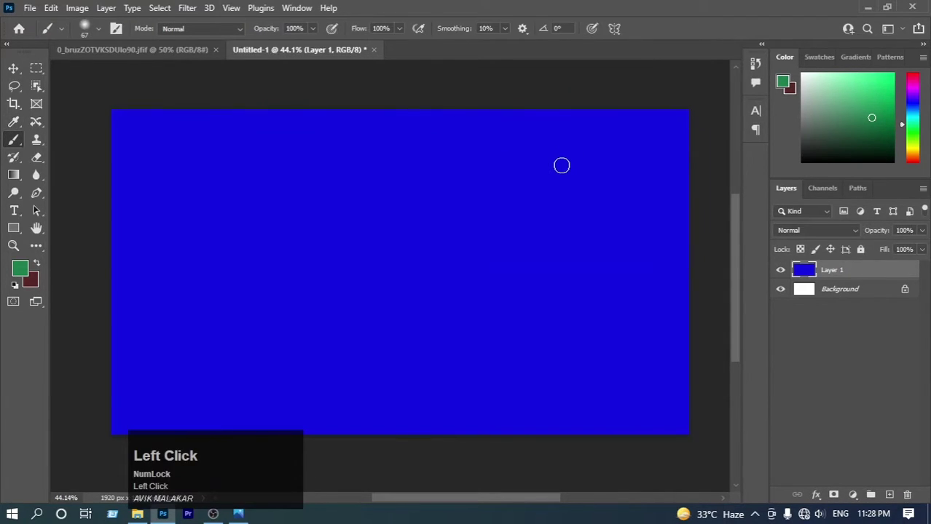
key("ctrl+z")
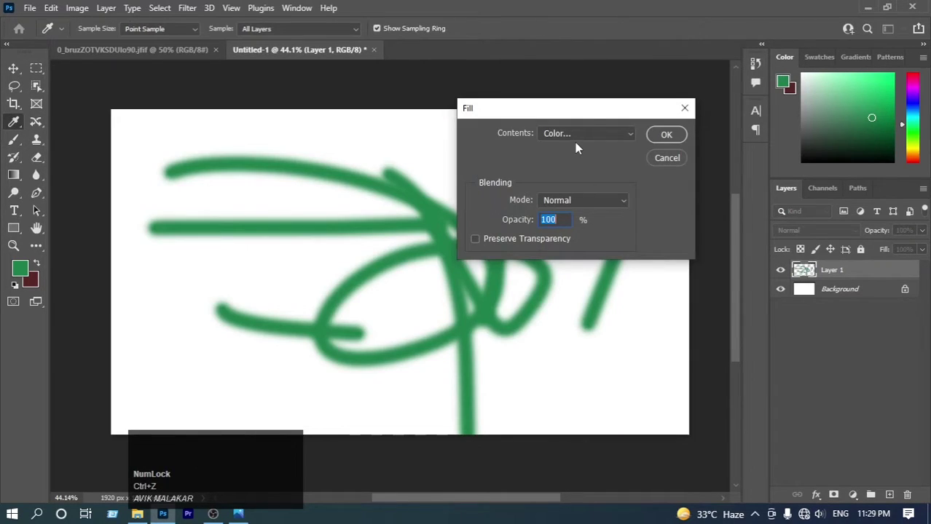
Step: Review the Fill Contents choices and undo, leaving the green scribbles unchanged
left_click(589, 134)
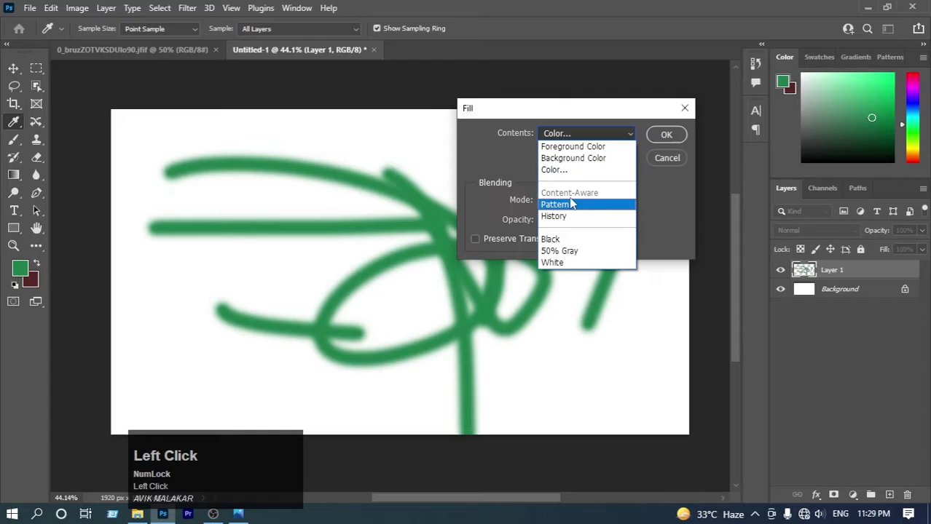
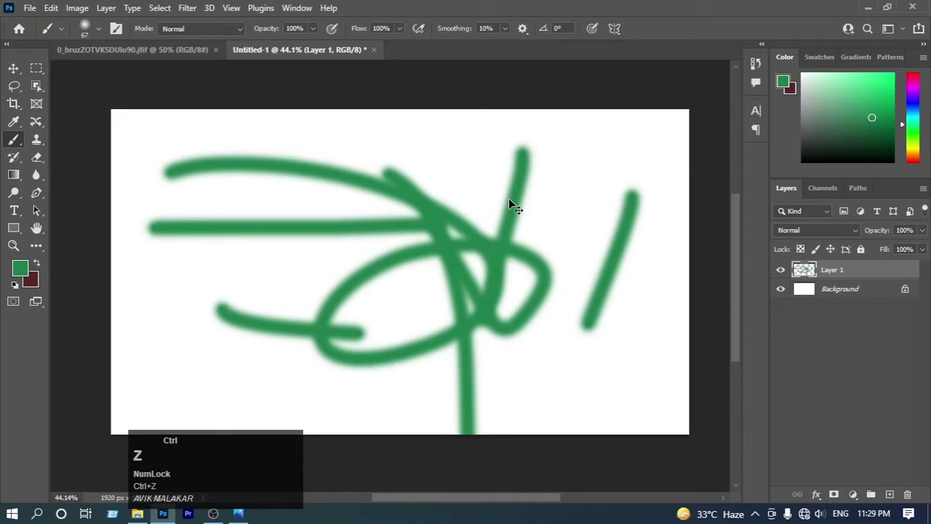
key("z")
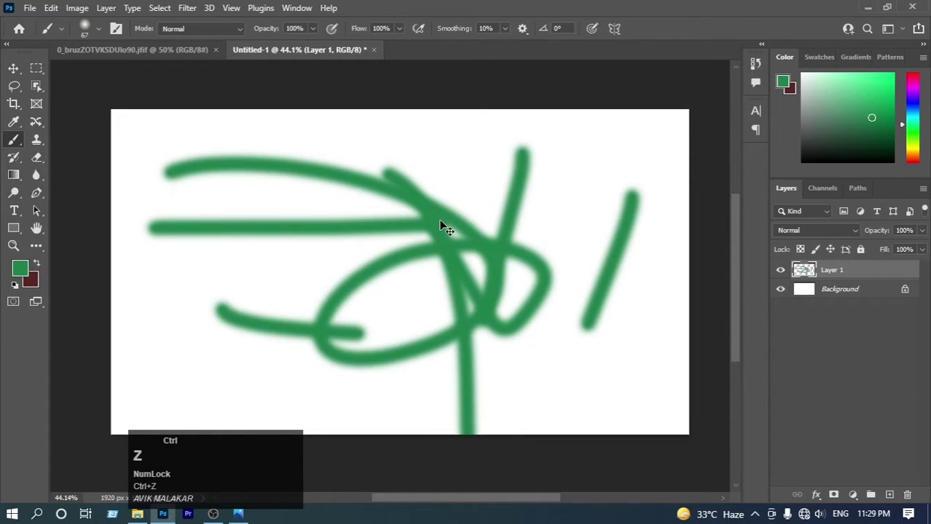
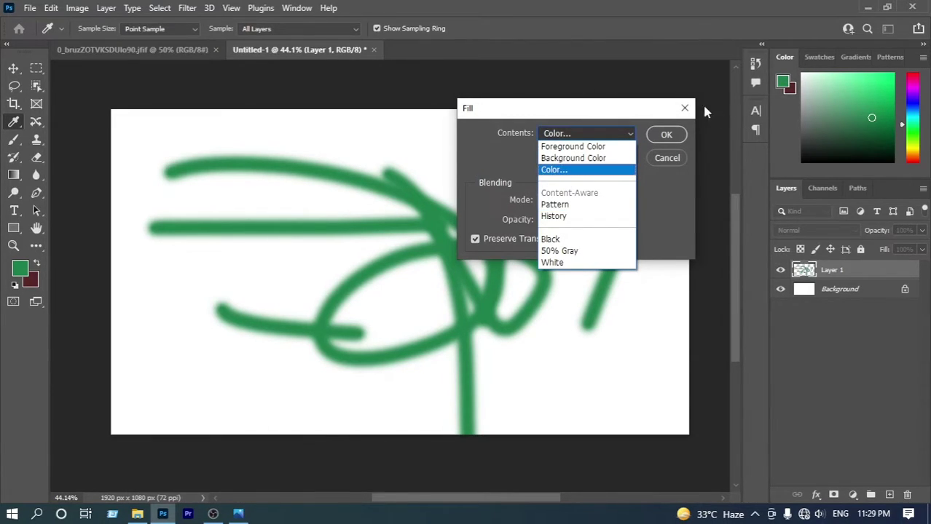
Step: On the snowy mountain photo, check Fill and the greyed-out Content-Aware Fill, changing nothing
left_click(692, 108)
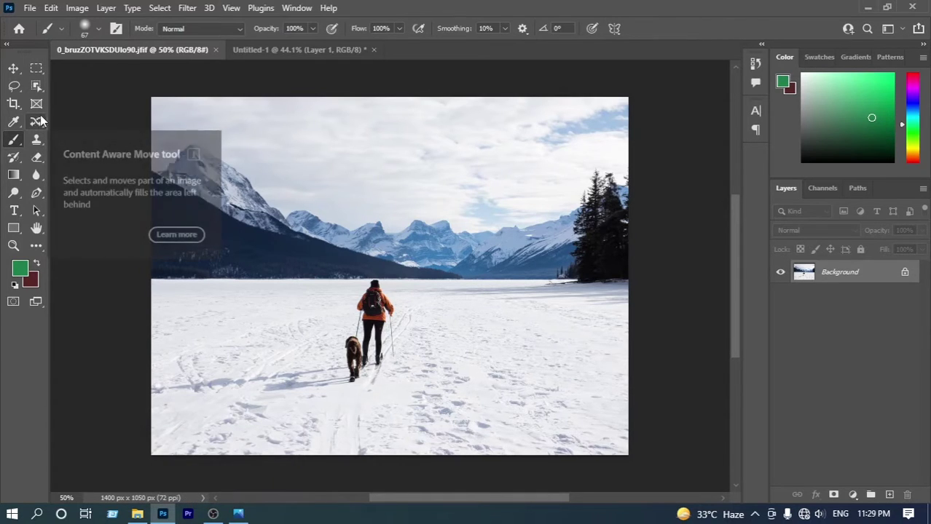
left_click(51, 16)
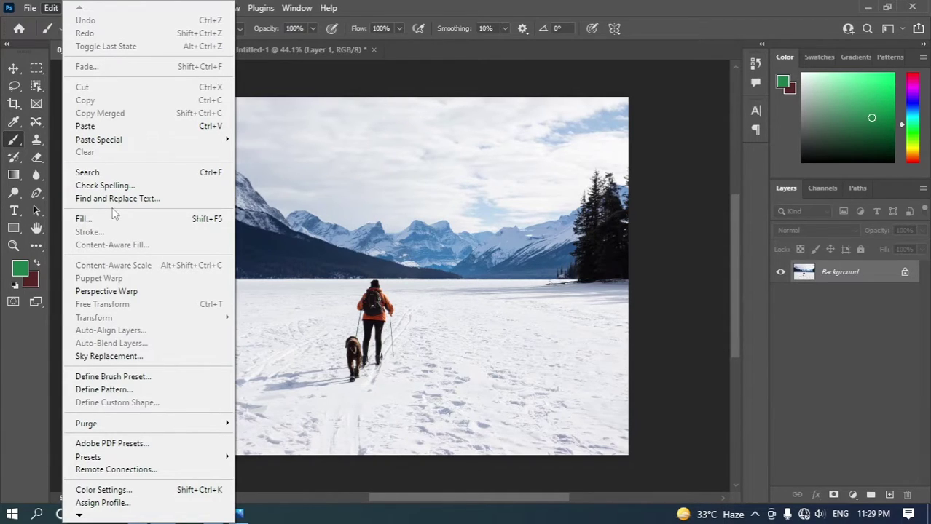
left_click(125, 222)
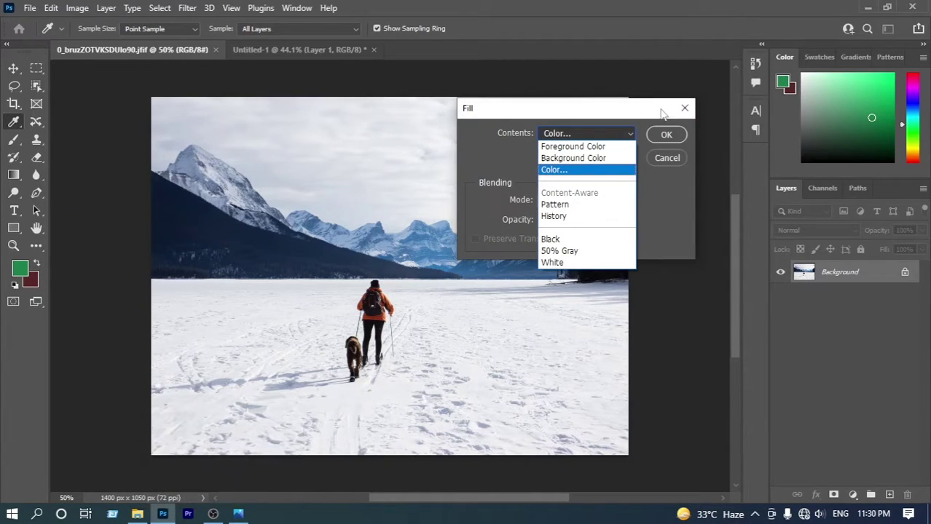
left_click(693, 112)
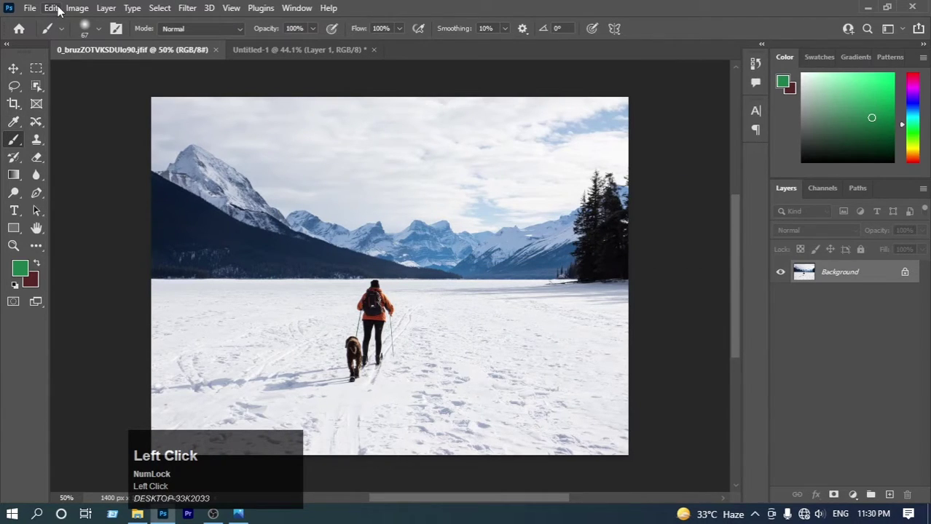
left_click(60, 13)
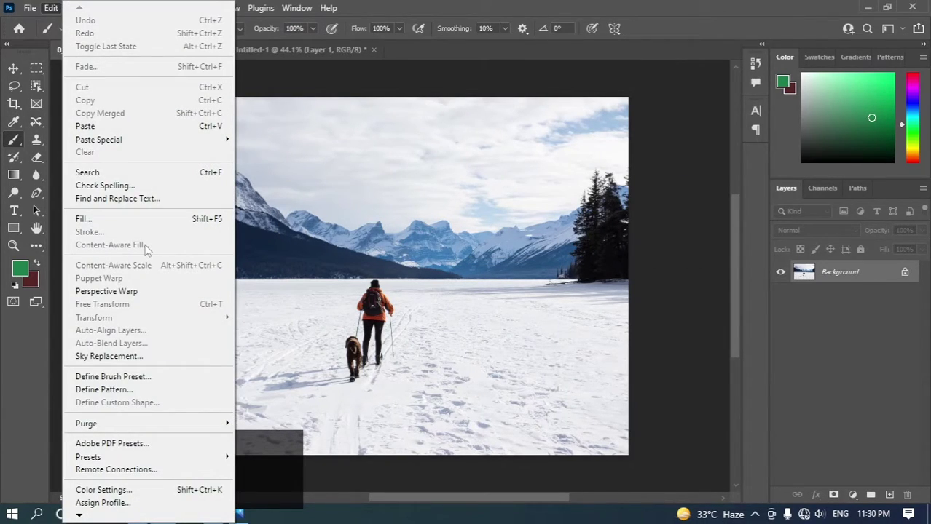
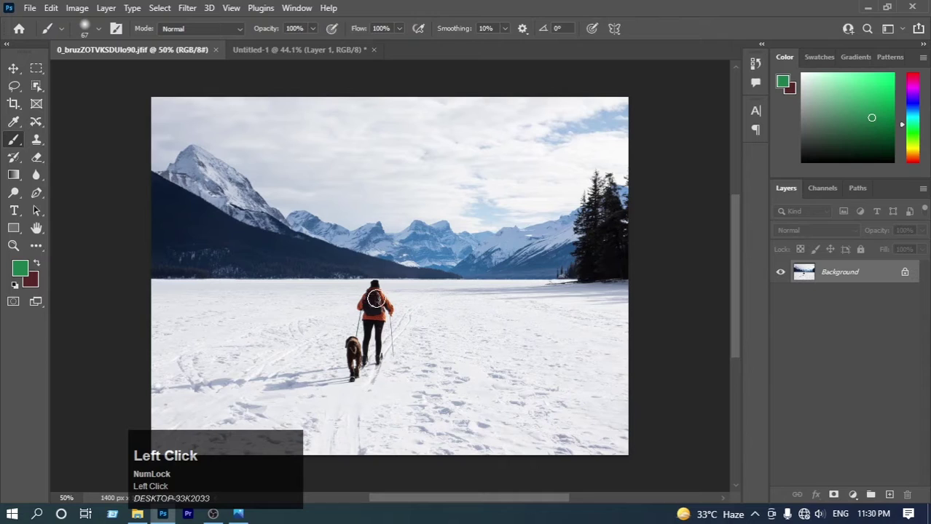
Step: Pan the photo to frame the hiker and dog for a lasso outline
key("space")
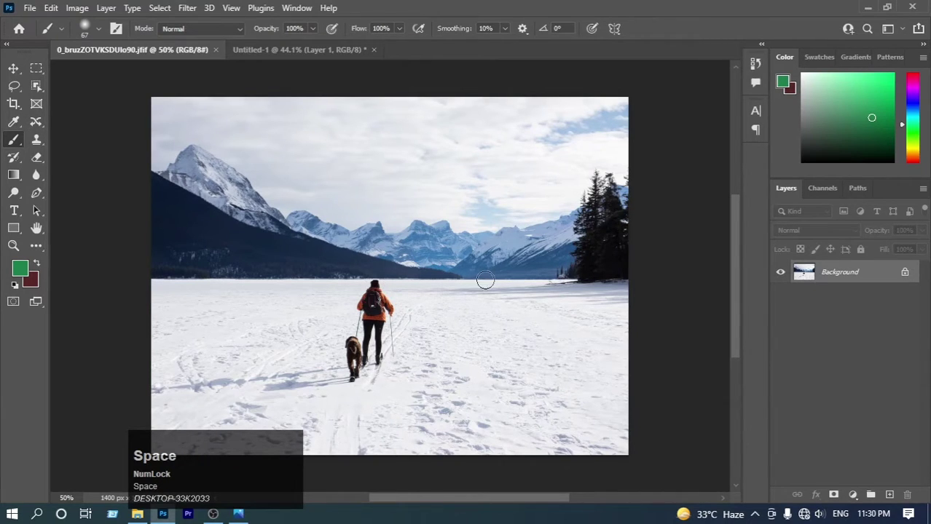
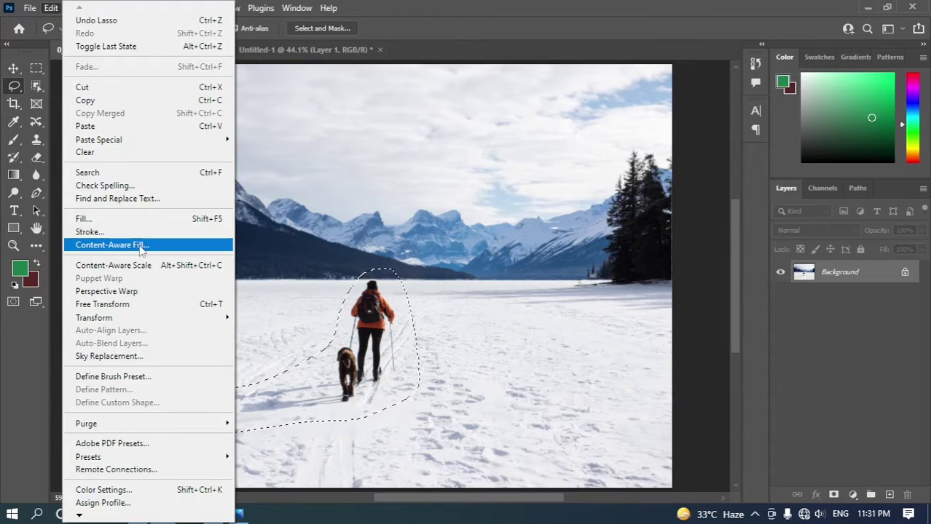
Step: Apply Content-Aware Fill to the hiker-and-dog selection, outputting snow to a new layer
left_click(142, 253)
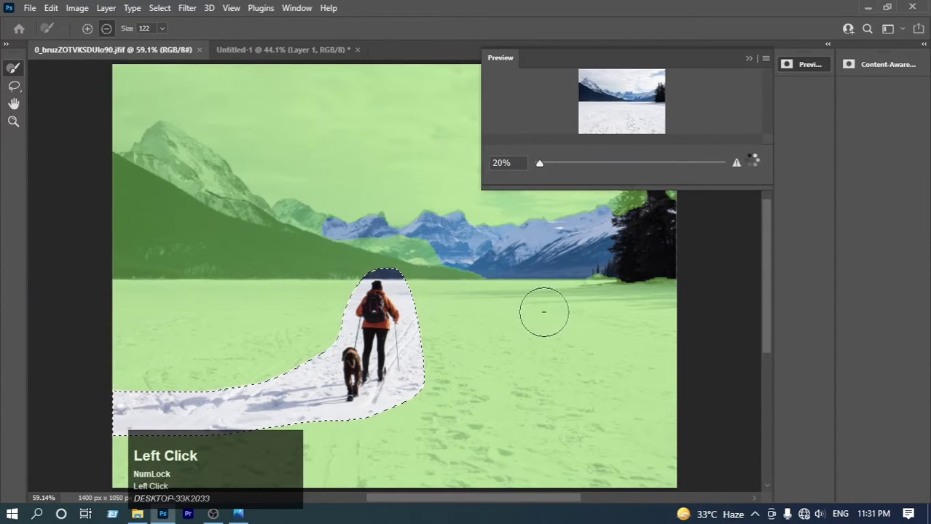
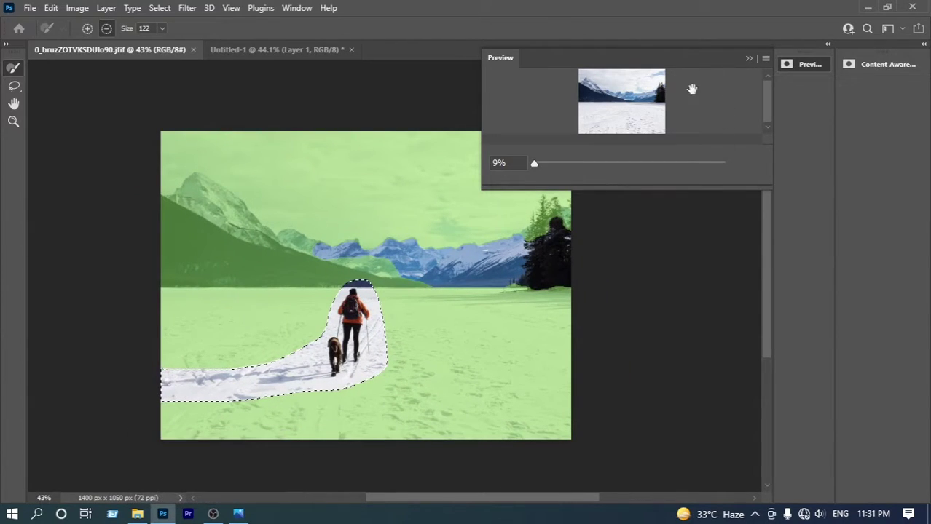
left_click_drag(887, 74, 620, 65)
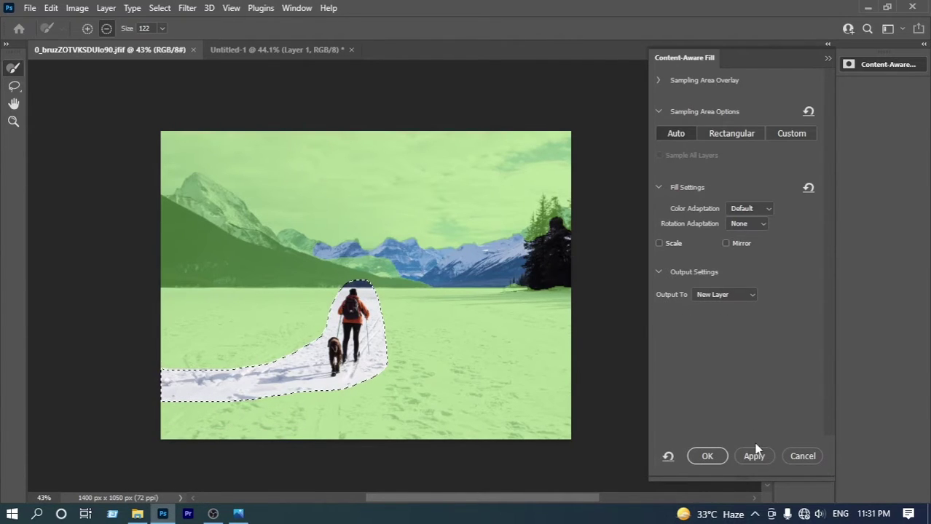
left_click(758, 461)
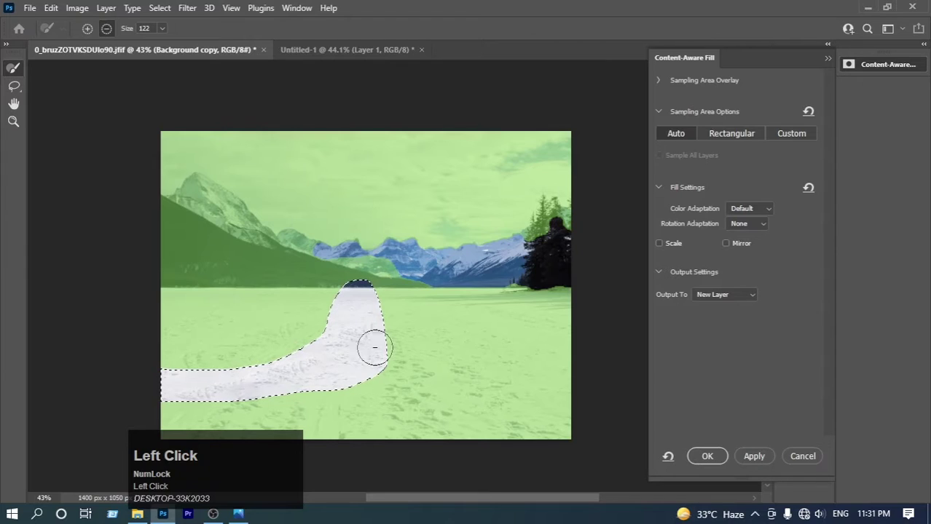
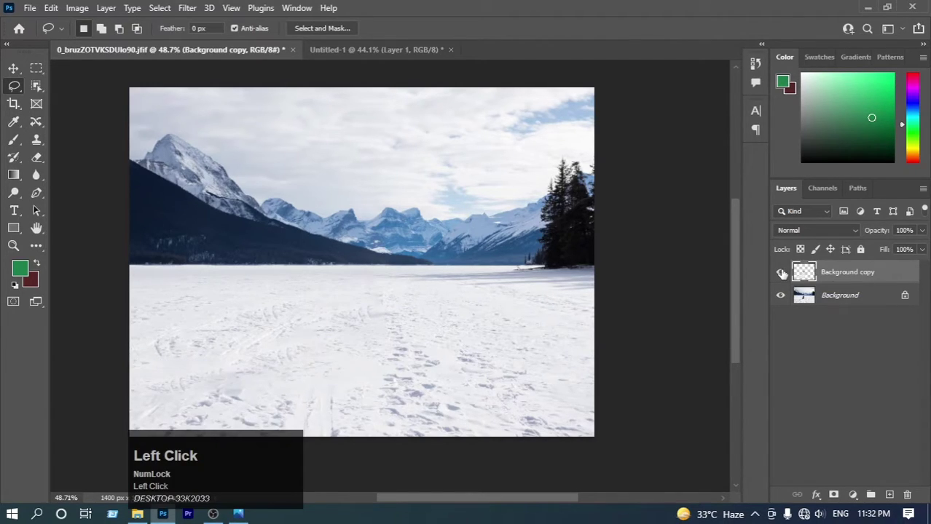
Step: Hide the Background copy layer so the original hiker and dog reappear
left_click(780, 273)
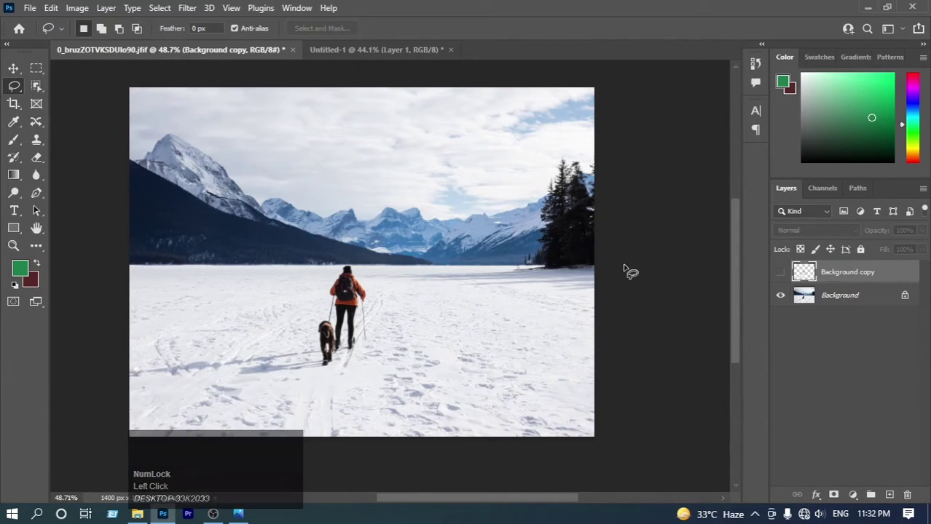
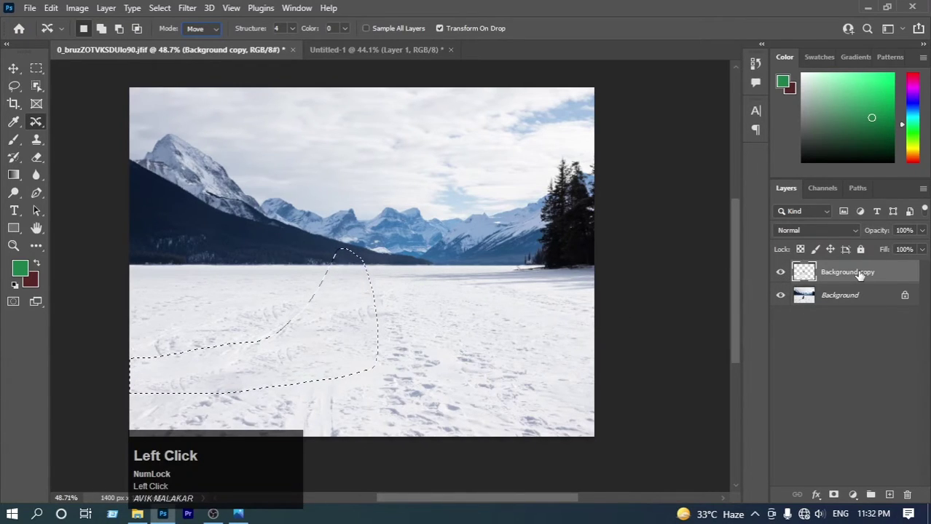
Step: Delete the Background copy layer and commit the Content-Aware Move of hiker and dog to the right
left_click_drag(861, 270, 889, 502)
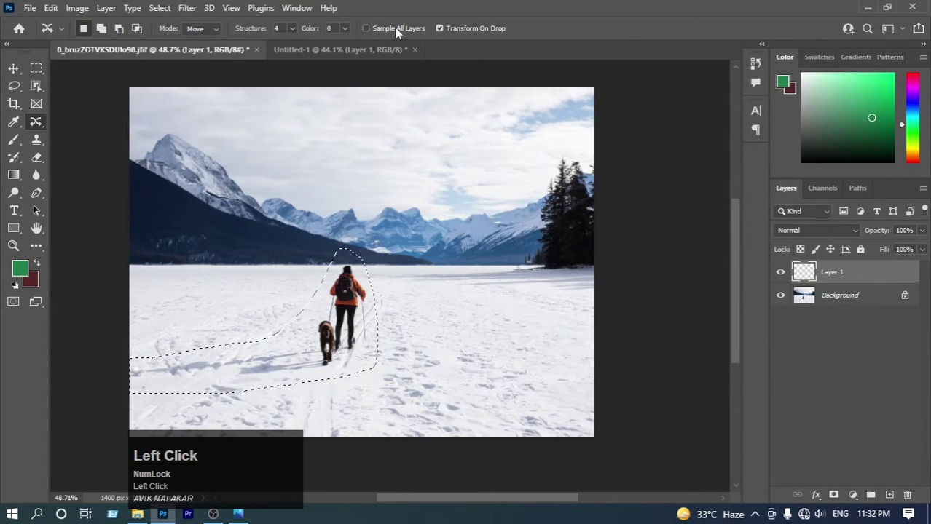
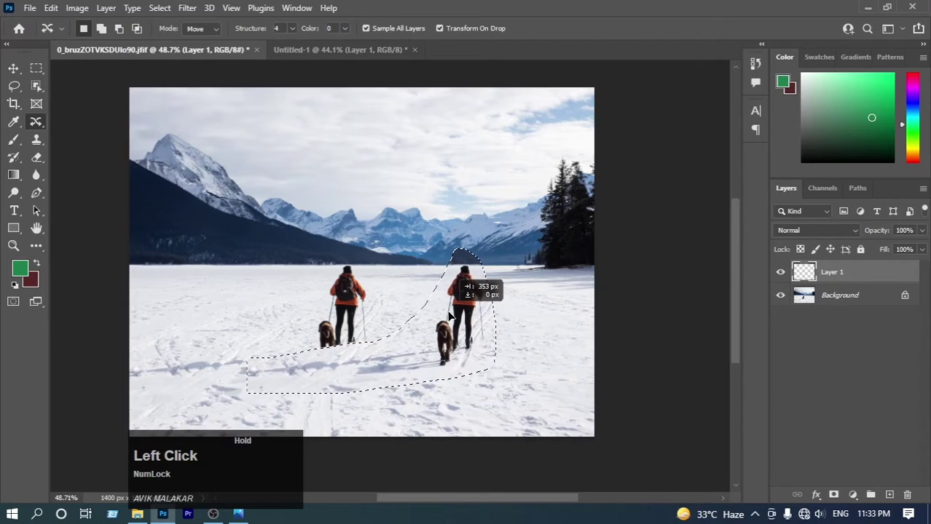
left_click(561, 33)
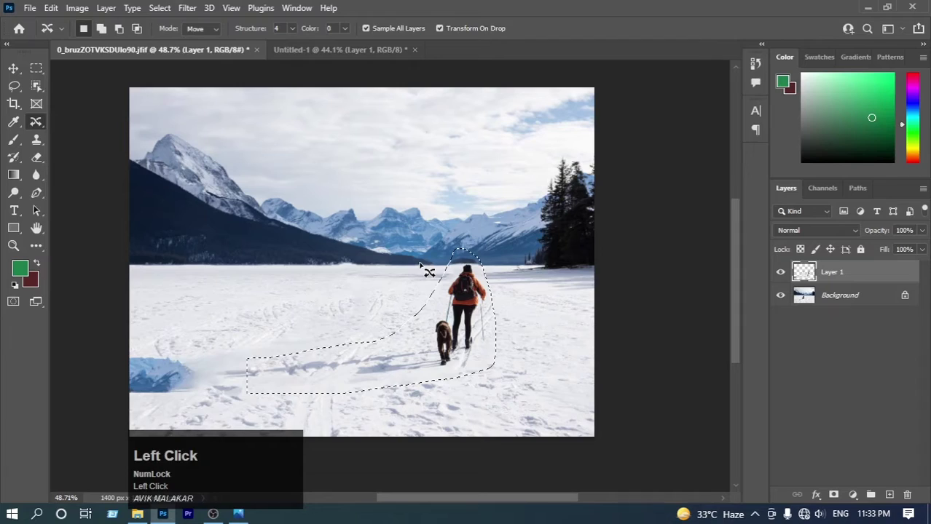
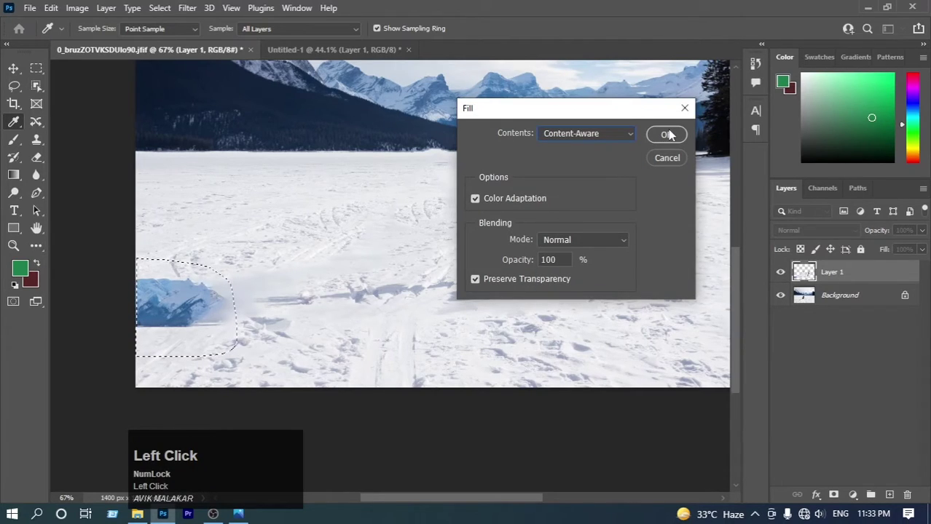
Step: Fill the lassoed blue ice patch with Content-Aware snow
left_click(682, 141)
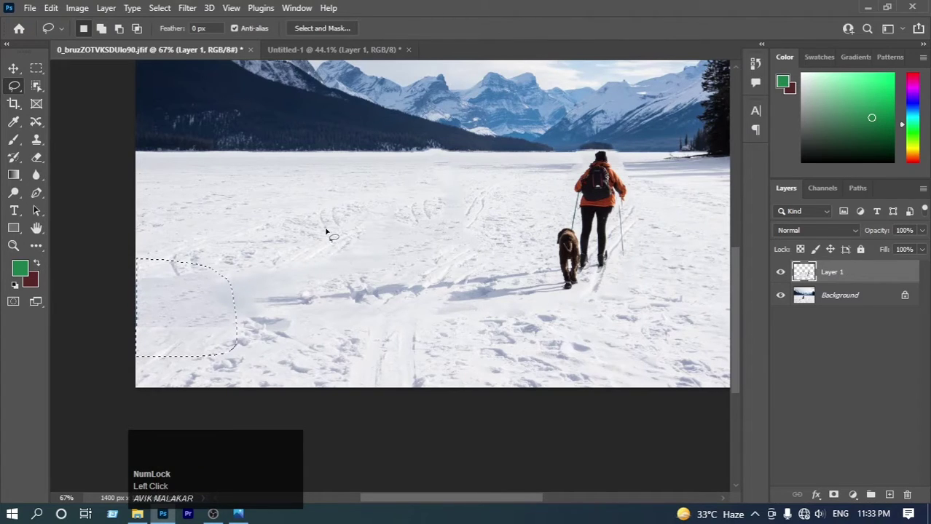
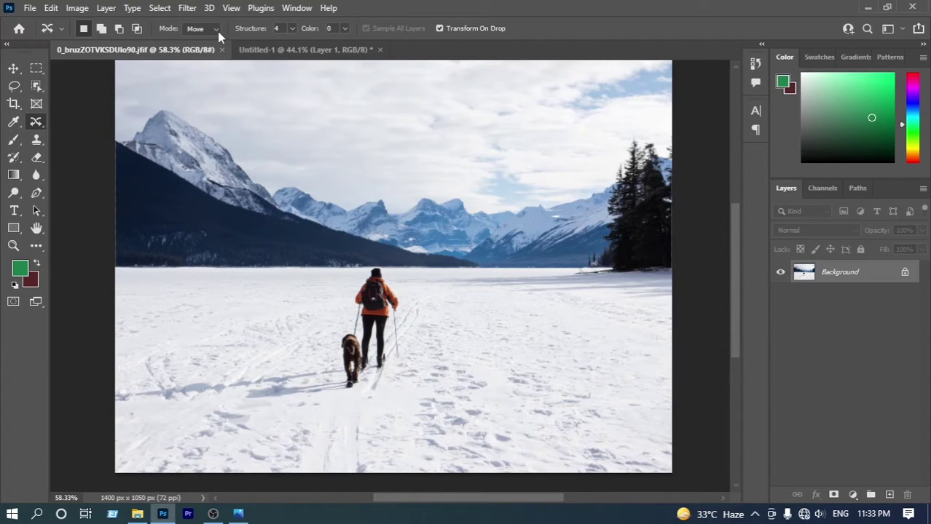
Step: Set the Content-Aware Move mode to Extend
left_click(218, 30)
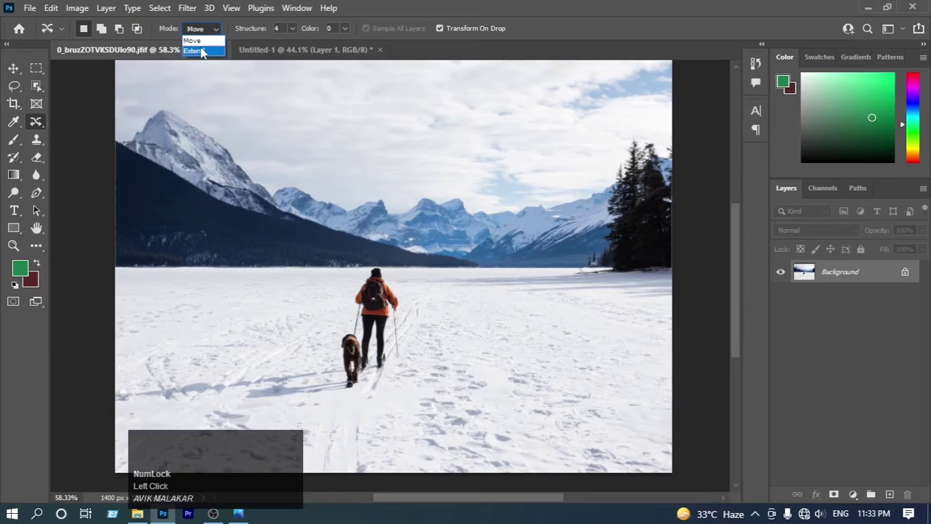
left_click(209, 38)
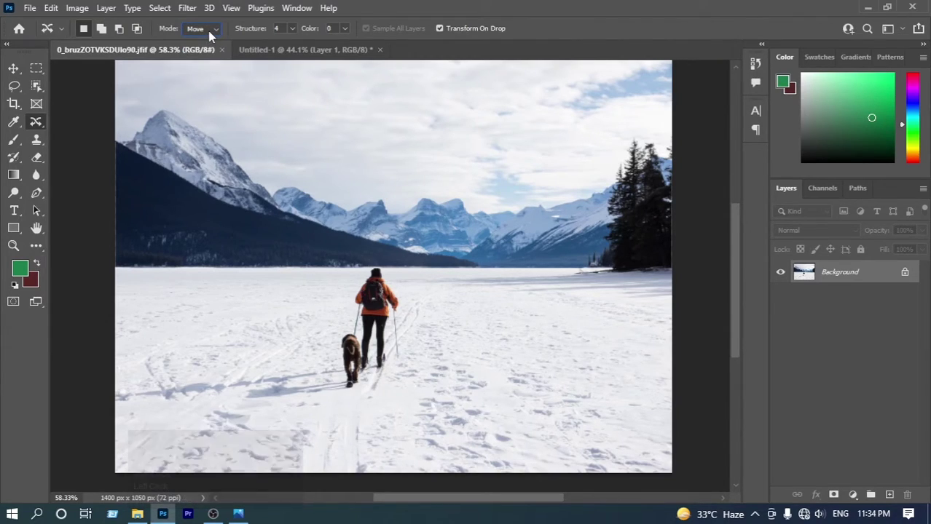
left_click(212, 32)
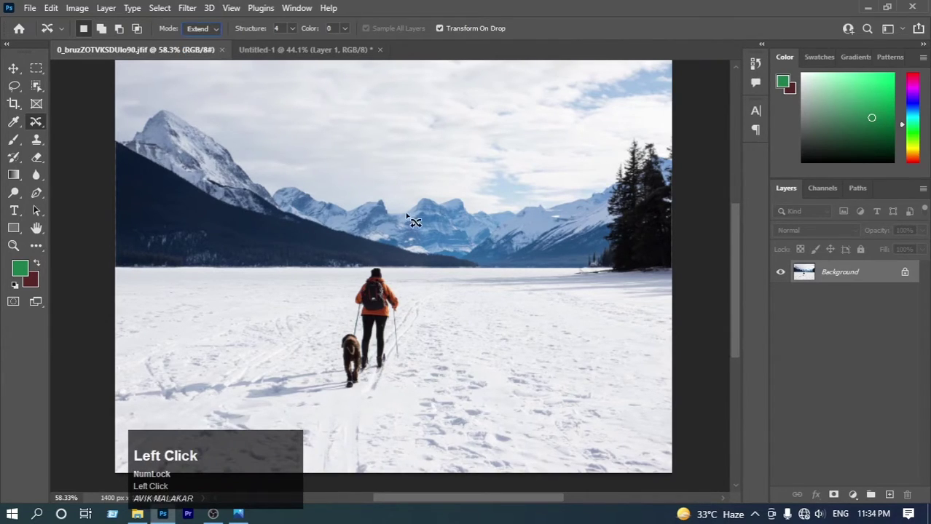
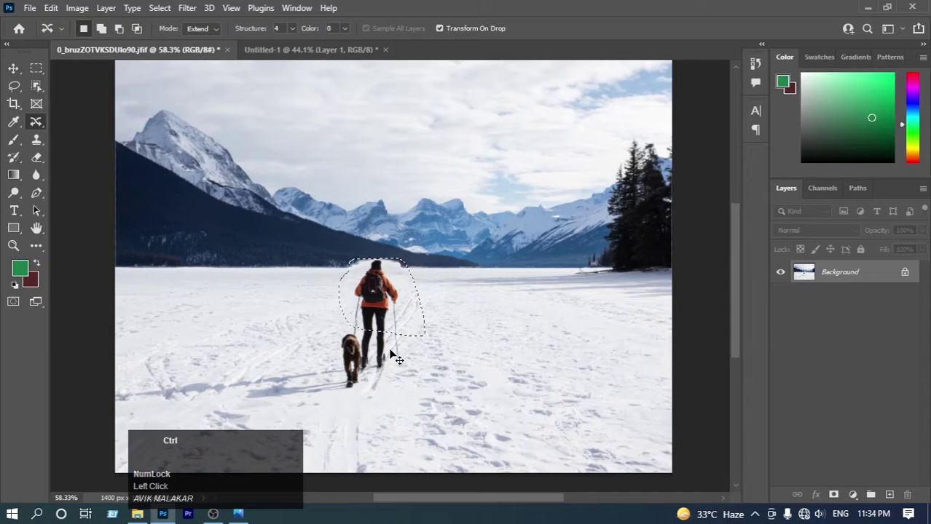
Step: Nudge the selection into place, then commit the hiker and dog dragged right and scaled down
key("ctrl+z")
key("z")
key("ctrl+z")
key("ctrl+shift+z")
key("ctrl+shift+z")
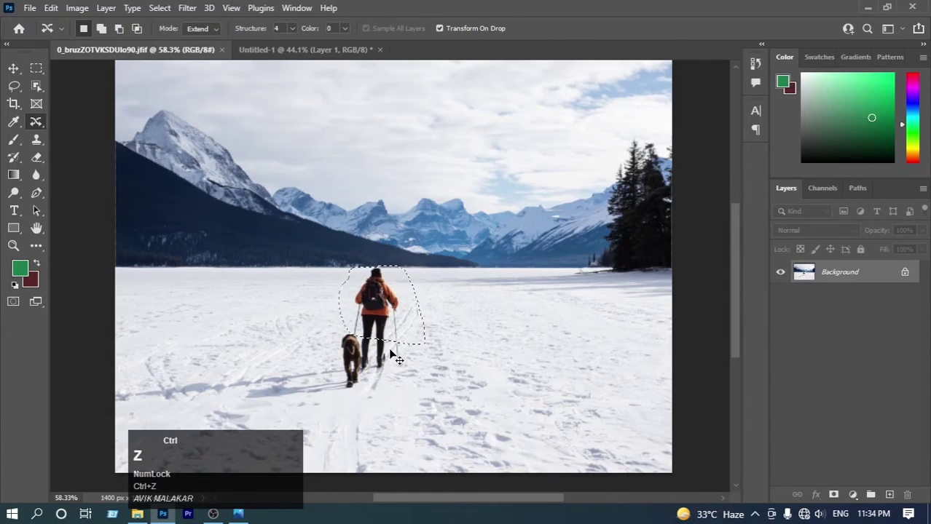
key("ctrl+shift+z")
key("ctrl+shift+z")
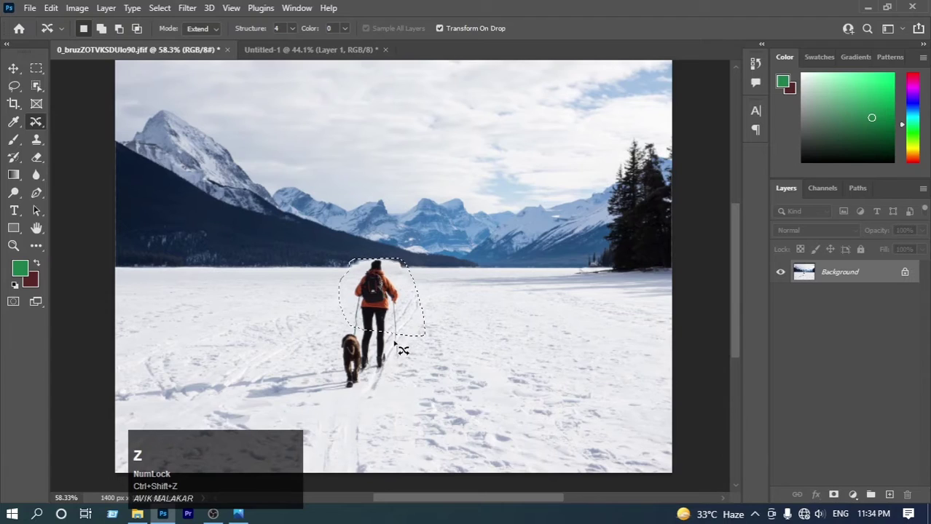
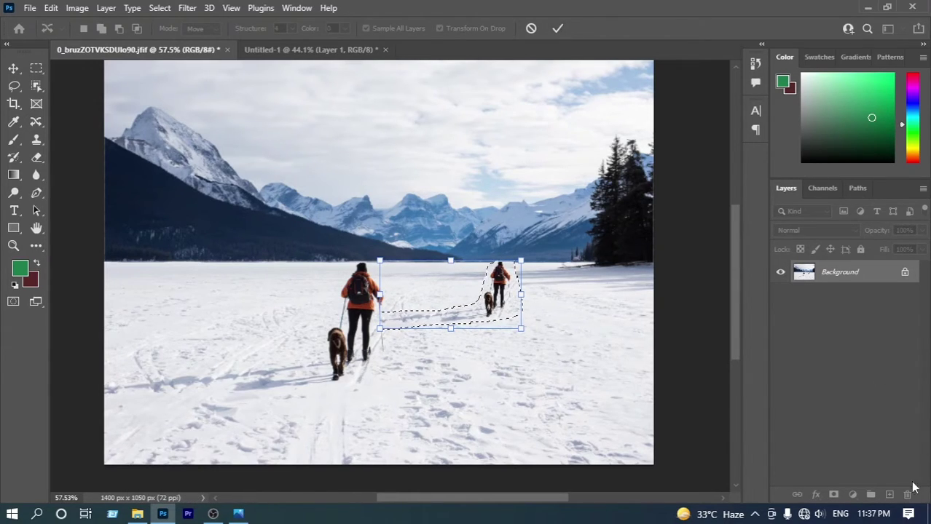
left_click(560, 35)
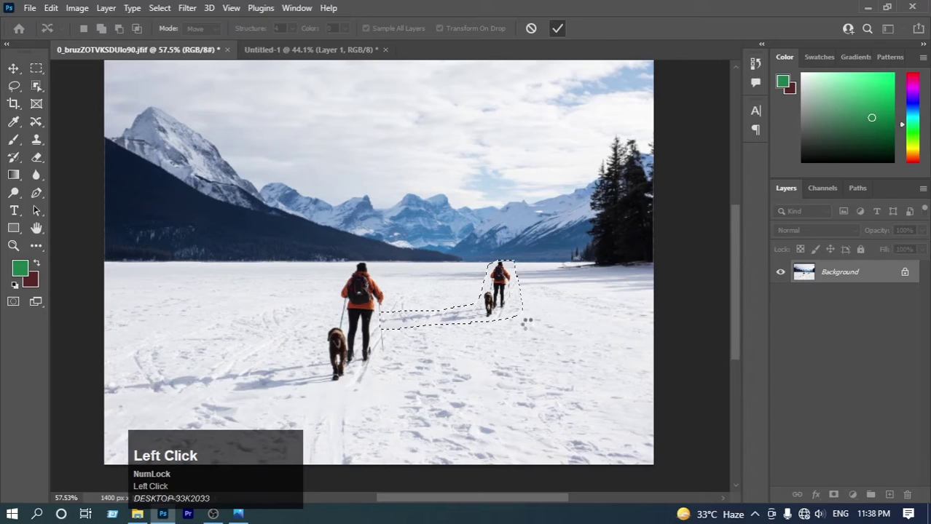
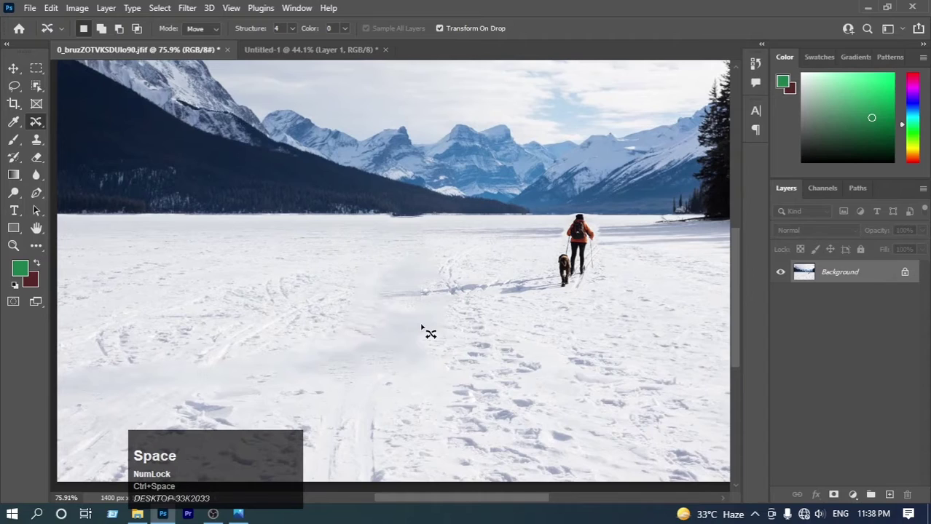
Step: Switch the move mode to Extend, then revert so the hiker and dog return full-size to their spot
left_click(214, 32)
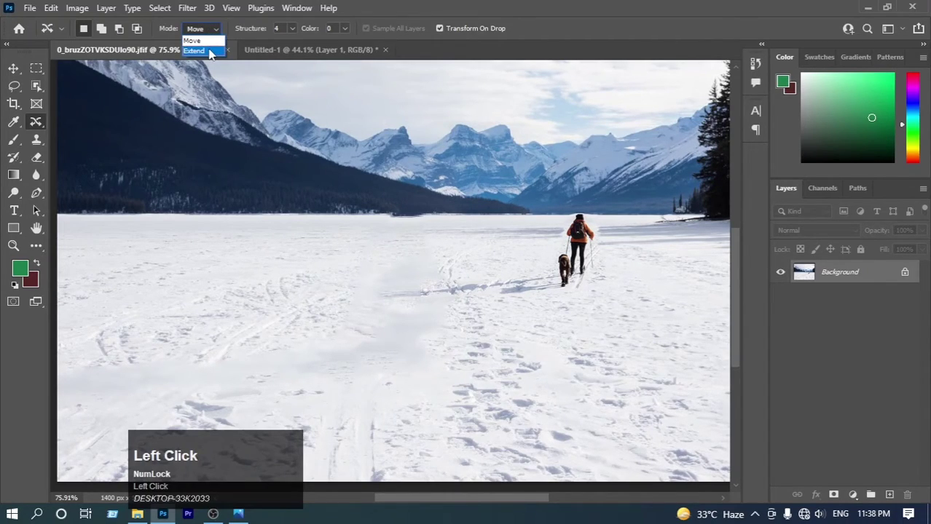
left_click(211, 56)
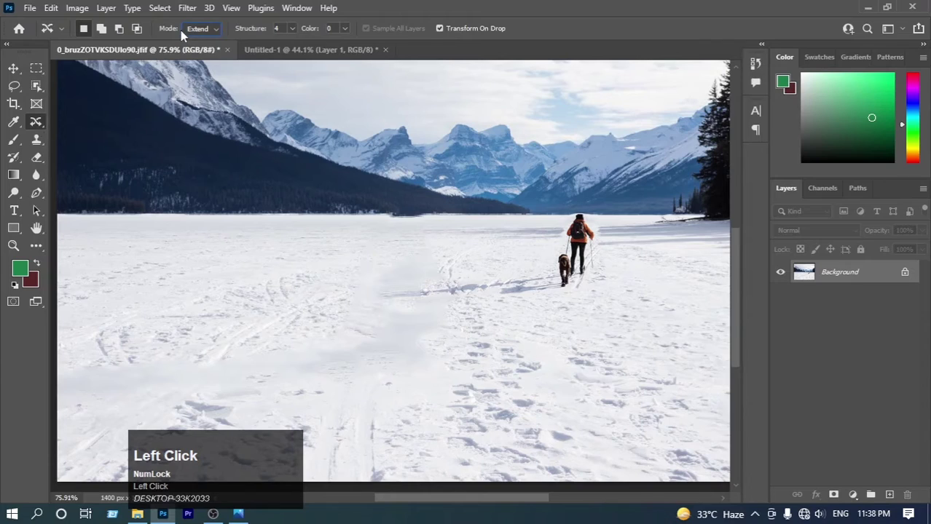
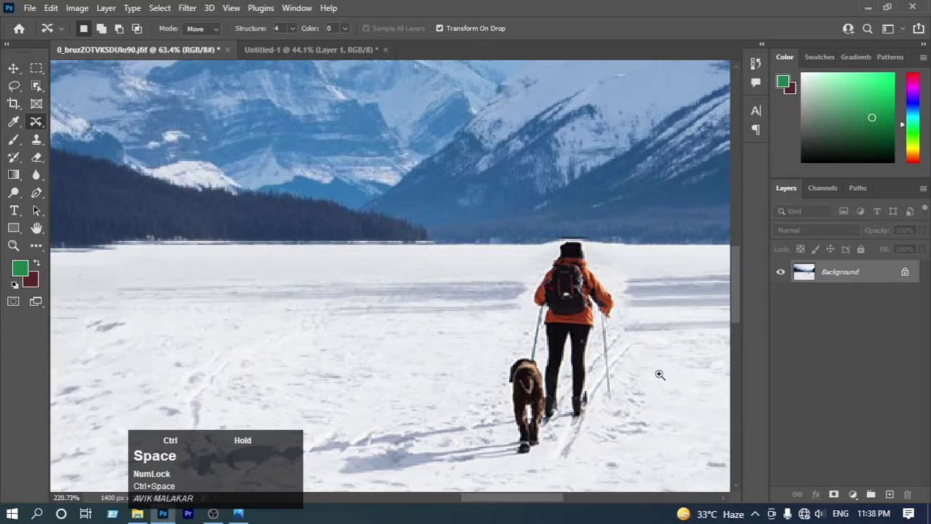
key("ctrl+z")
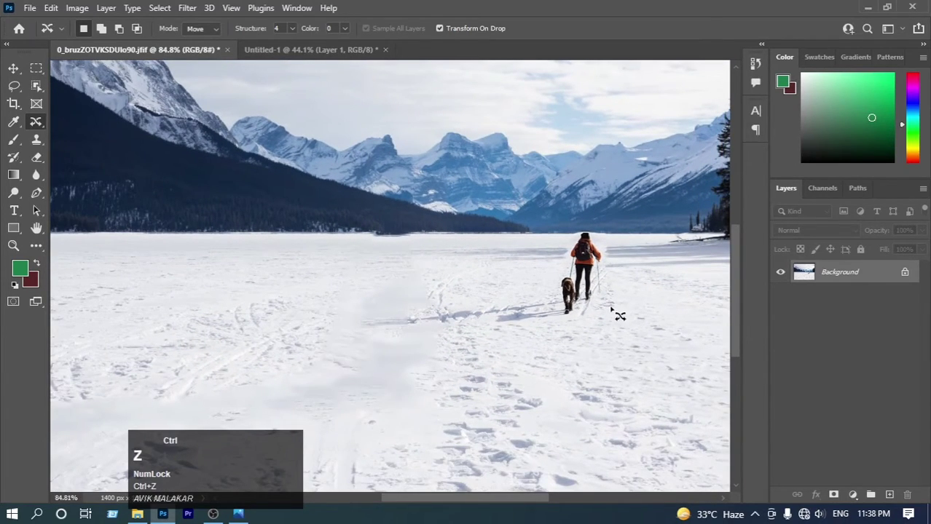
key("F12")
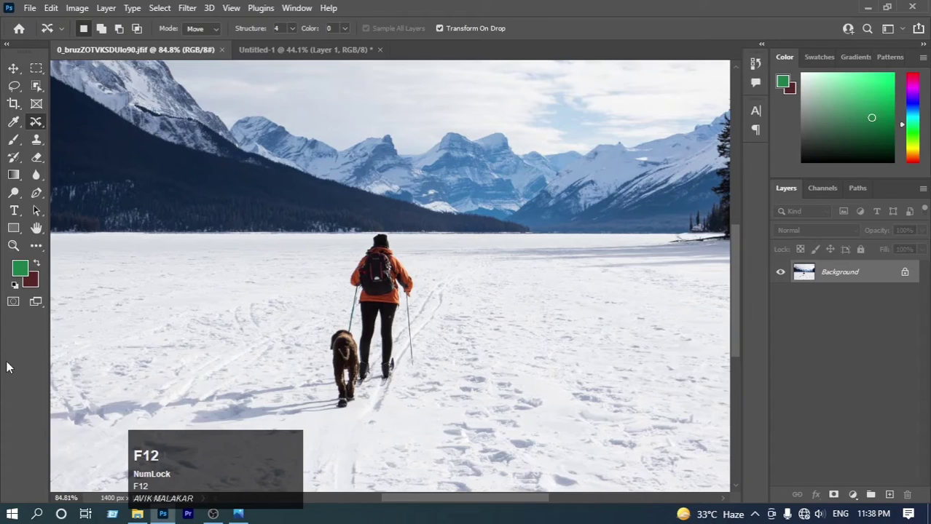